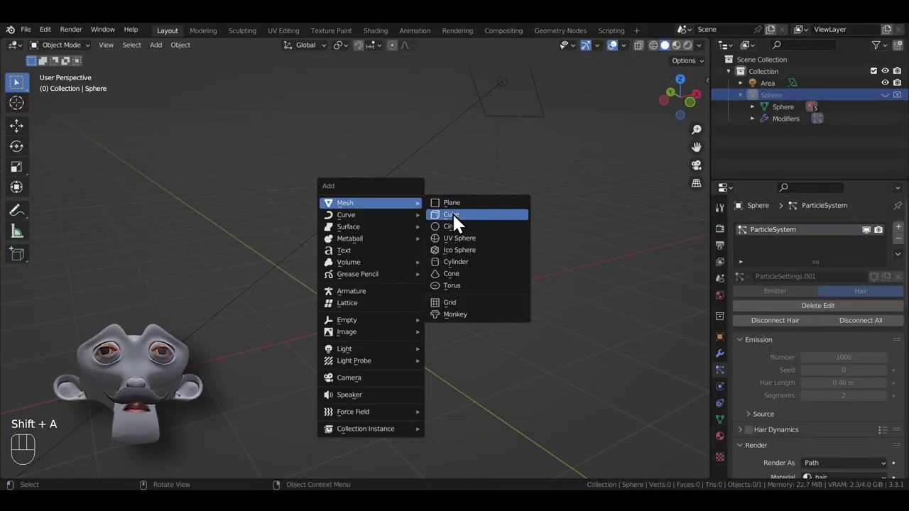
Step: Duplicate the cube and drop the copy beside the original, constrained to the X axis
{"action": "scroll", "scroll_direction": "down", "scroll_amount": 3}
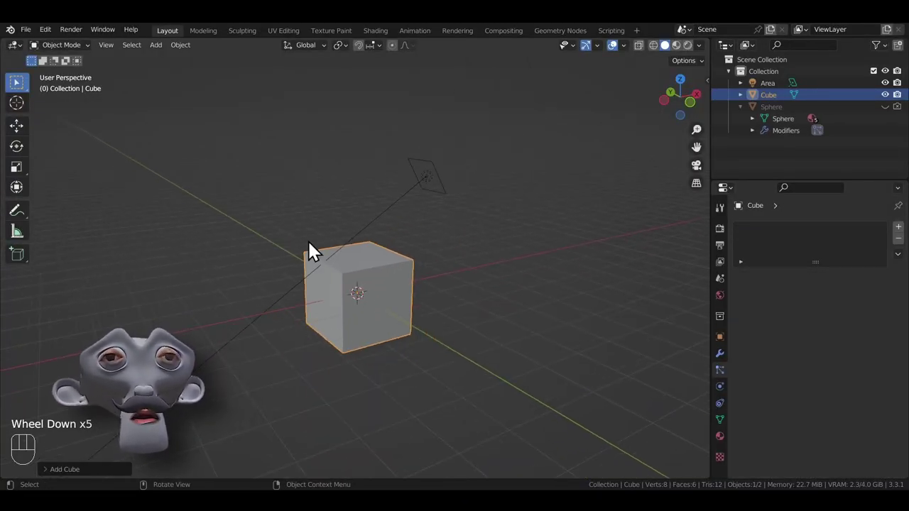
{"action": "key", "text": "shift+d"}
{"action": "key", "text": "x"}
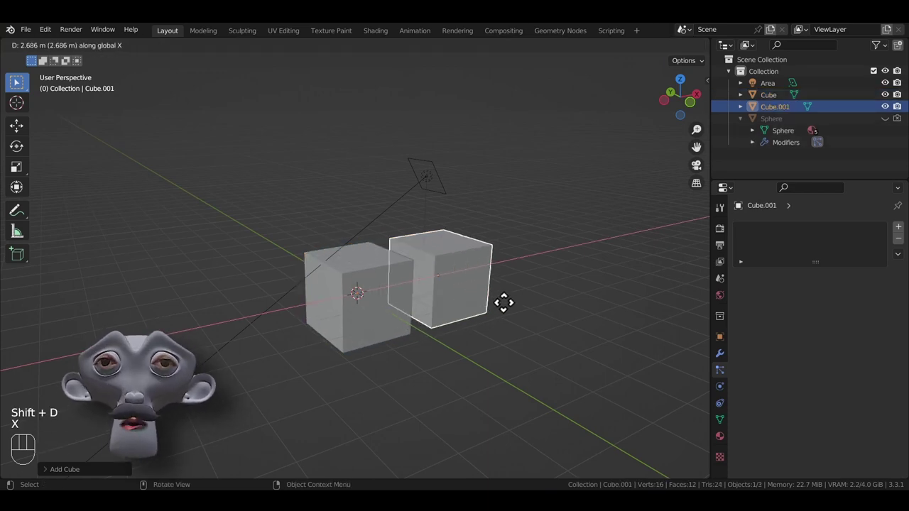
{"action": "left_click", "coordinate": [516, 310]}
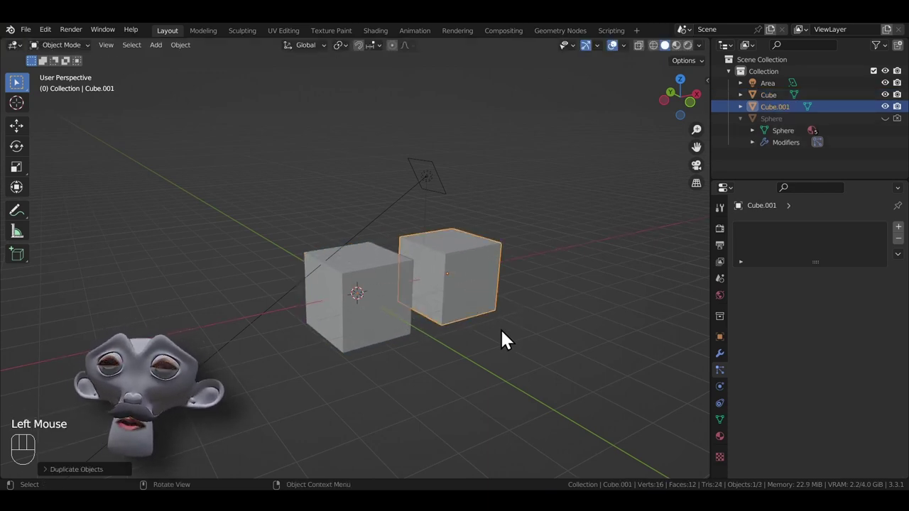
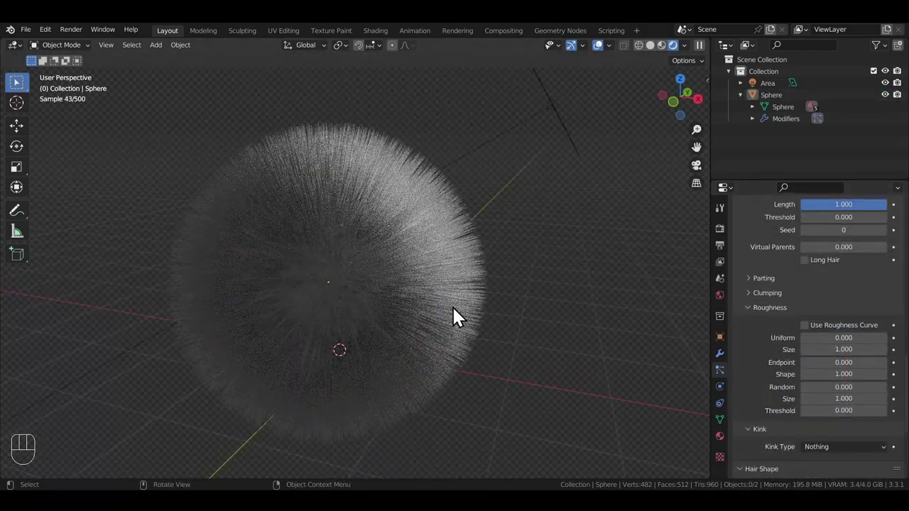
Step: Orbit the rendered viewport around the furry sphere to inspect the hair
{"action": "key", "text": "ctrl+b"}
{"action": "middle_click", "coordinate": [497, 364]}
{"action": "left_click_drag", "start_coordinate": [456, 363], "coordinate": [415, 404]}
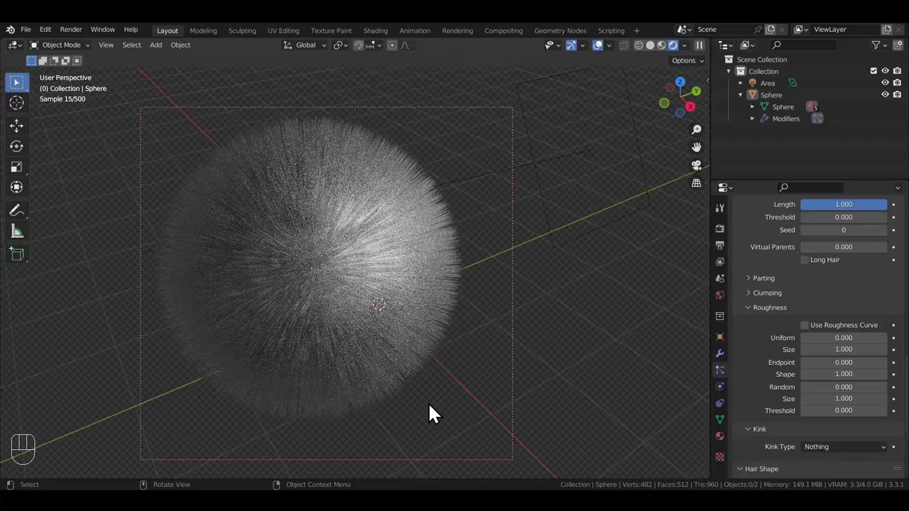
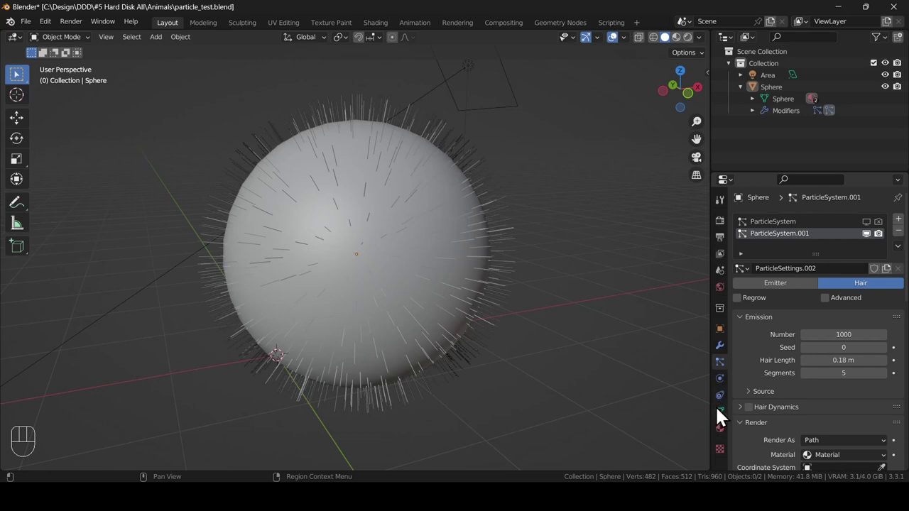
Step: Add a vertex group on the sphere for hair density and length and weight-paint it over much of the surface
{"action": "left_click", "coordinate": [729, 423]}
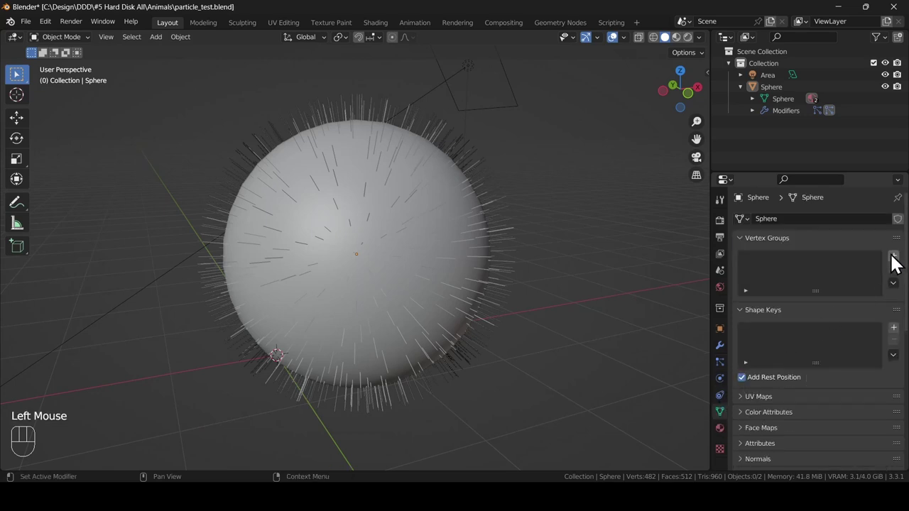
{"action": "left_click", "coordinate": [896, 265]}
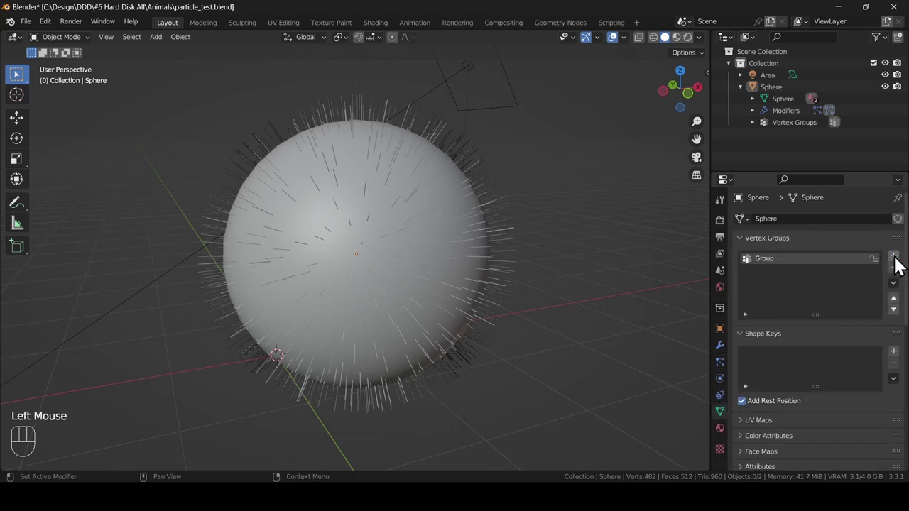
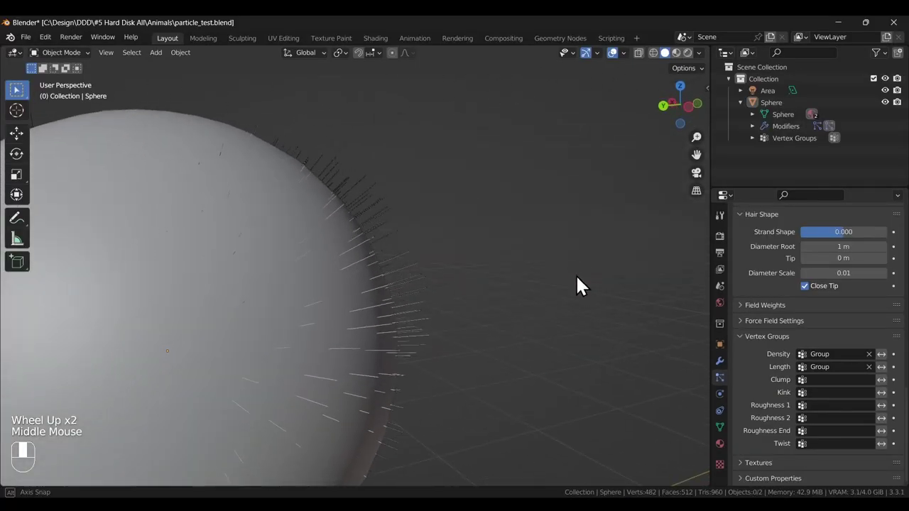
{"action": "scroll", "scroll_direction": "down", "scroll_amount": 3}
{"action": "left_click_drag", "start_coordinate": [508, 297], "coordinate": [344, 297]}
{"action": "left_click_drag", "start_coordinate": [533, 311], "coordinate": [334, 328]}
{"action": "scroll", "scroll_direction": "up", "scroll_amount": 3}
{"action": "left_click", "coordinate": [335, 327]}
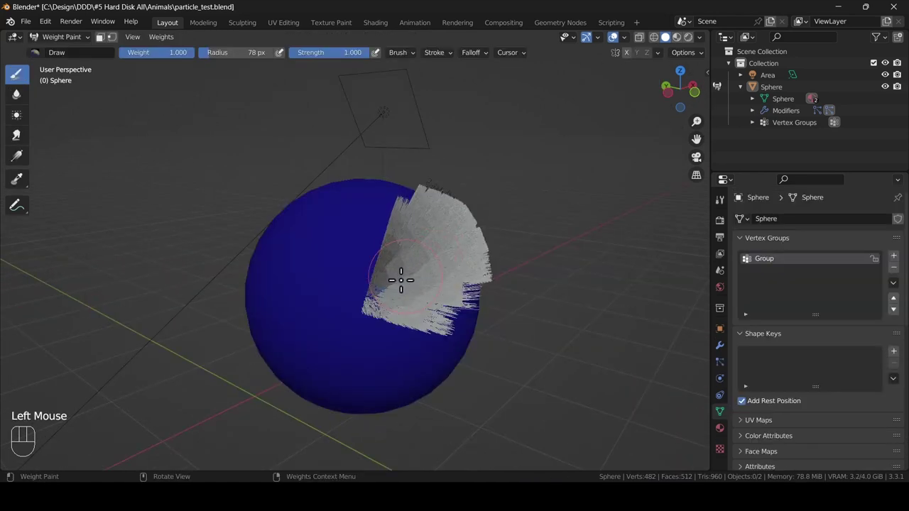
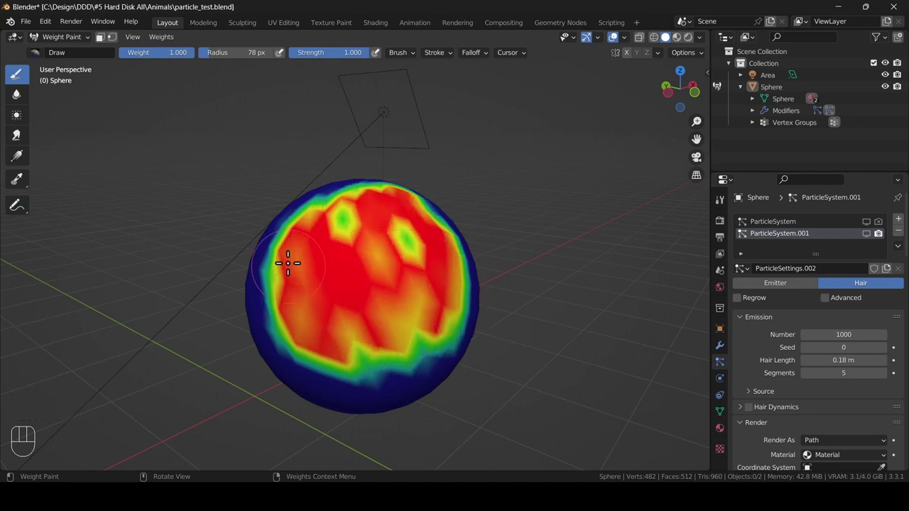
{"action": "middle_click", "coordinate": [458, 280]}
Step: Stroke across the sphere's radial hair guides with the active particle brush
{"action": "left_click", "coordinate": [458, 281]}
{"action": "scroll", "scroll_direction": "up", "scroll_amount": 3}
{"action": "left_click_drag", "start_coordinate": [87, 47], "coordinate": [71, 144]}
{"action": "left_click_drag", "start_coordinate": [121, 173], "coordinate": [193, 195]}
{"action": "left_click_drag", "start_coordinate": [187, 208], "coordinate": [352, 262]}
{"action": "scroll", "scroll_direction": "up", "scroll_amount": 3}
{"action": "middle_click", "coordinate": [355, 256]}
{"action": "left_click_drag", "start_coordinate": [349, 241], "coordinate": [351, 225]}
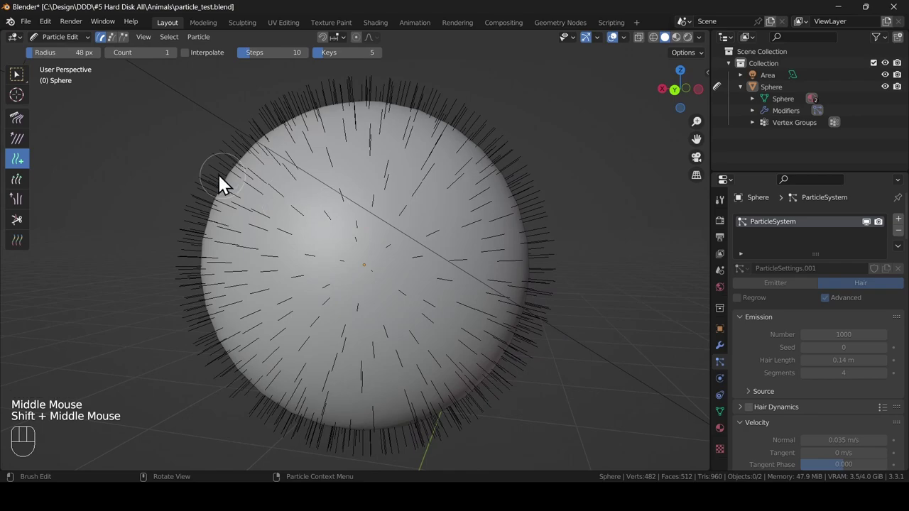
{"action": "left_click", "coordinate": [119, 49]}
{"action": "left_click_drag", "start_coordinate": [210, 237], "coordinate": [226, 228]}
{"action": "left_click_drag", "start_coordinate": [174, 205], "coordinate": [320, 256]}
{"action": "scroll", "scroll_direction": "up", "scroll_amount": 3}
{"action": "middle_click", "coordinate": [340, 238]}
{"action": "scroll", "scroll_direction": "down", "scroll_amount": 3}
{"action": "left_click_drag", "start_coordinate": [350, 262], "coordinate": [331, 231]}
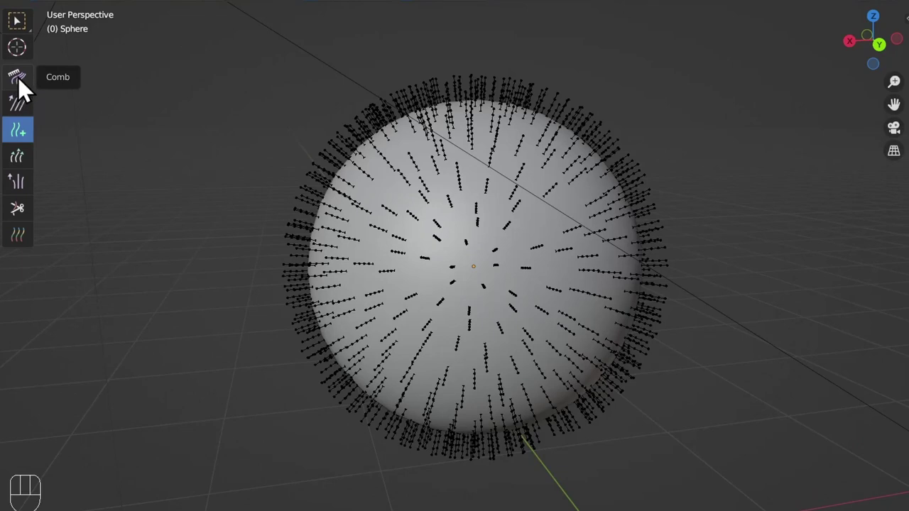
Step: Switch to the Comb brush, try several strokes on the hair, then undo them
{"action": "left_click", "coordinate": [24, 92]}
{"action": "scroll", "scroll_direction": "up", "scroll_amount": 3}
{"action": "middle_click", "coordinate": [430, 135]}
{"action": "left_click", "coordinate": [406, 106]}
{"action": "left_click", "coordinate": [560, 112]}
{"action": "left_click", "coordinate": [648, 213]}
{"action": "left_click", "coordinate": [308, 311]}
{"action": "left_click", "coordinate": [264, 216]}
{"action": "left_click", "coordinate": [544, 215]}
{"action": "left_click", "coordinate": [670, 200]}
{"action": "key", "text": "ctrl+z"}
{"action": "key", "text": "ctrl+z"}
{"action": "key", "text": "ctrl+z"}
{"action": "key", "text": "ctrl+z"}
{"action": "key", "text": "ctrl+z"}
{"action": "key", "text": "ctrl+z"}
{"action": "middle_click", "coordinate": [542, 184]}
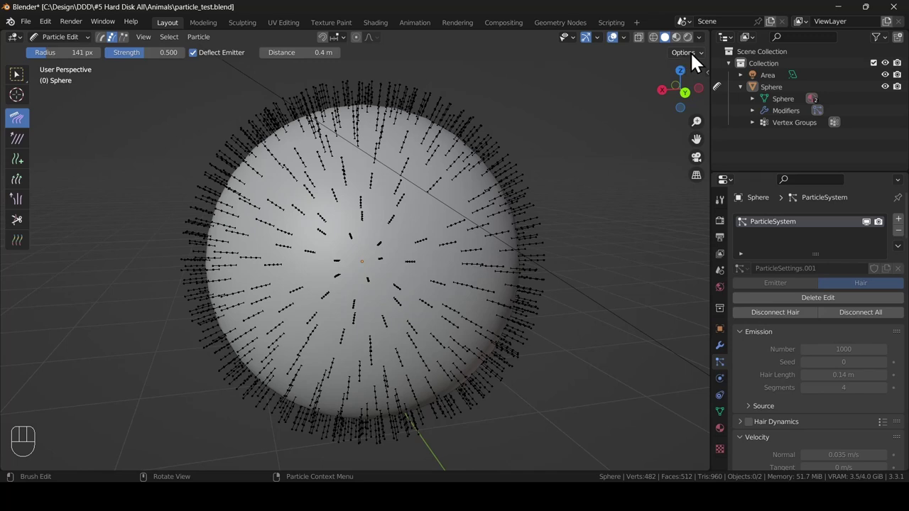
Step: Comb the straight strands so they bend and curve across the sphere's surface
{"action": "left_click_drag", "start_coordinate": [693, 63], "coordinate": [696, 62]}
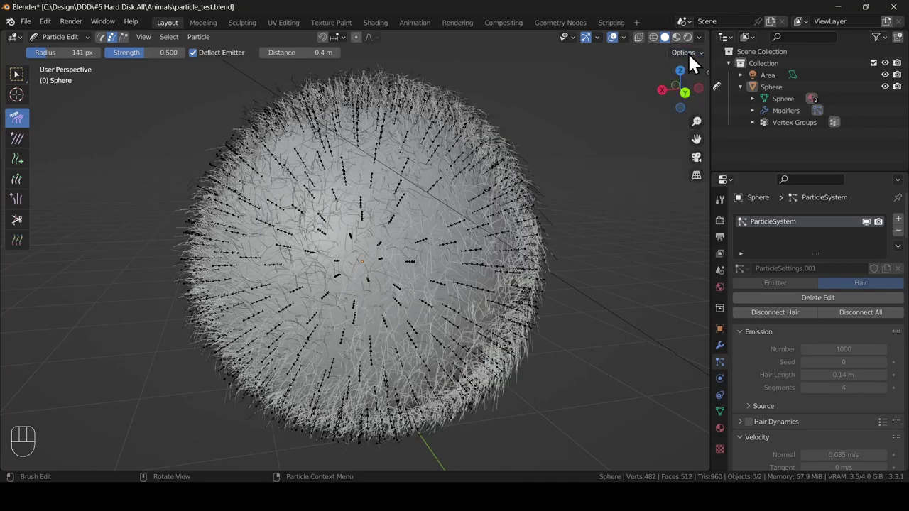
{"action": "left_click_drag", "start_coordinate": [390, 193], "coordinate": [414, 169]}
{"action": "left_click", "coordinate": [440, 166]}
{"action": "left_click", "coordinate": [358, 132]}
{"action": "left_click", "coordinate": [401, 239]}
{"action": "left_click", "coordinate": [398, 164]}
{"action": "left_click", "coordinate": [369, 145]}
{"action": "left_click", "coordinate": [430, 159]}
{"action": "left_click", "coordinate": [359, 146]}
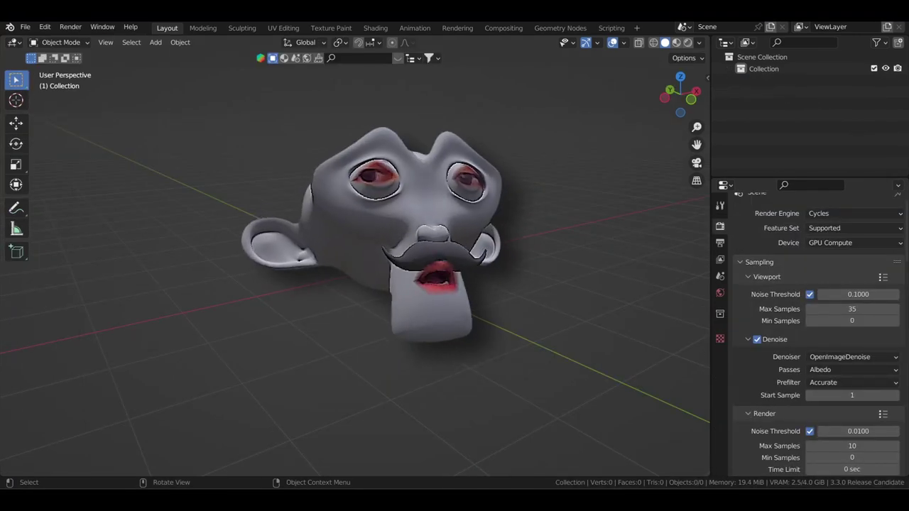
Step: Resize the Comb brush to a 74 px radius and raise its strength to 1.000
{"action": "left_click", "coordinate": [25, 135]}
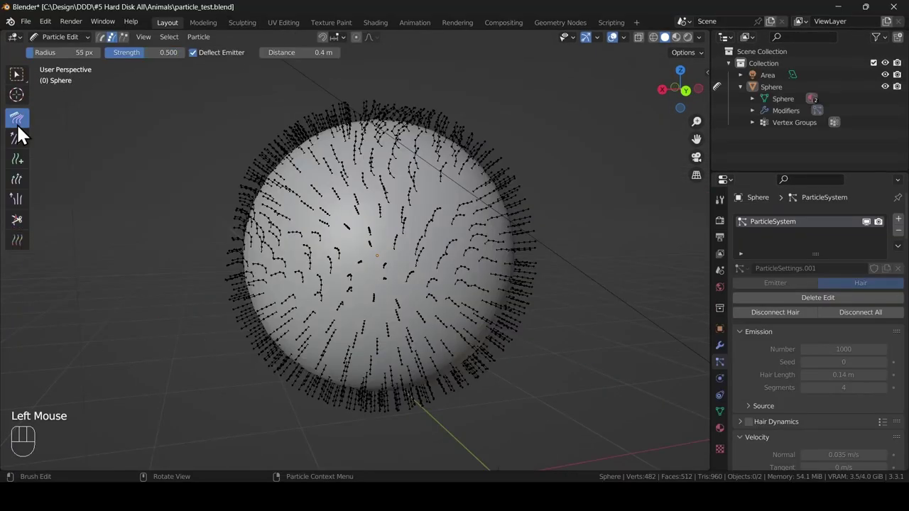
{"action": "key", "text": "f"}
{"action": "left_click", "coordinate": [235, 210]}
{"action": "left_click", "coordinate": [340, 140]}
{"action": "left_click", "coordinate": [427, 134]}
{"action": "left_click", "coordinate": [536, 184]}
{"action": "left_click", "coordinate": [543, 293]}
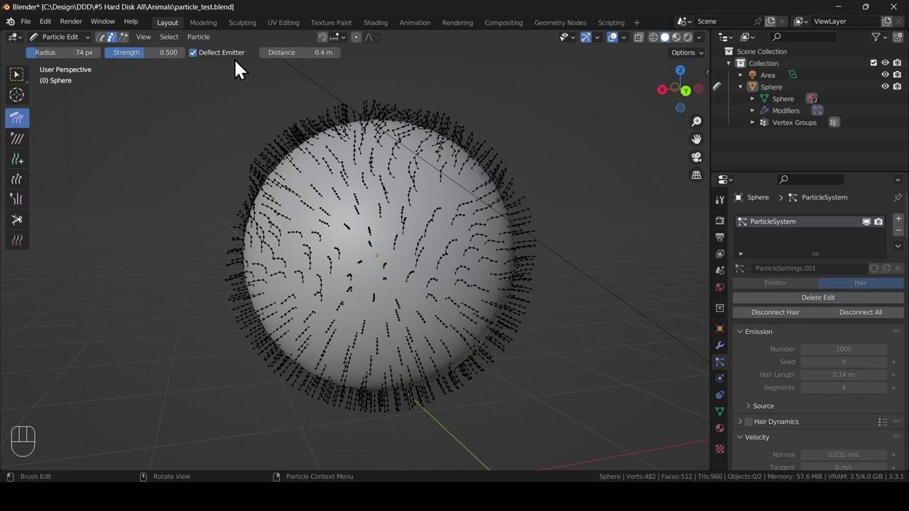
{"action": "left_click", "coordinate": [83, 59]}
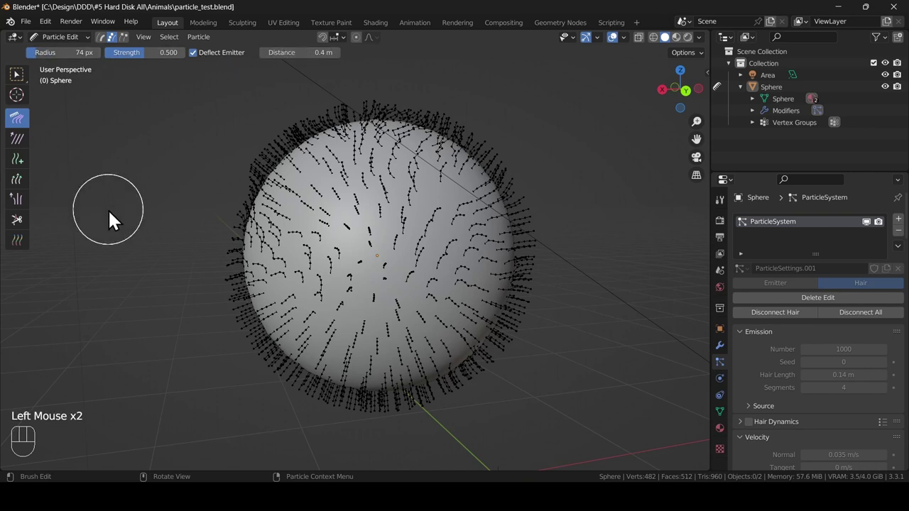
{"action": "left_click", "coordinate": [150, 65]}
Step: Set the Comb brush's Deflect Emitter distance to 3 m
{"action": "left_click", "coordinate": [266, 180]}
{"action": "left_click_drag", "start_coordinate": [471, 163], "coordinate": [451, 158]}
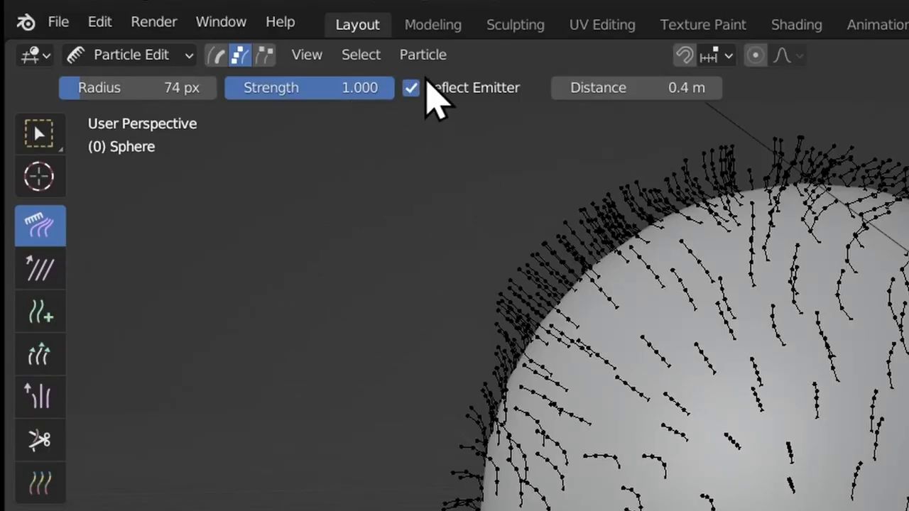
{"action": "left_click", "coordinate": [202, 67]}
{"action": "left_click", "coordinate": [263, 125]}
{"action": "left_click_drag", "start_coordinate": [292, 151], "coordinate": [328, 142]}
{"action": "left_click_drag", "start_coordinate": [316, 103], "coordinate": [376, 103]}
{"action": "left_click", "coordinate": [502, 149]}
{"action": "left_click_drag", "start_coordinate": [433, 186], "coordinate": [443, 220]}
{"action": "key", "text": "ctrl+z"}
{"action": "key", "text": "ctrl+z"}
{"action": "key", "text": "ctrl+z"}
{"action": "key", "text": "ctrl+z"}
{"action": "key", "text": "ctrl+z"}
{"action": "left_click", "coordinate": [205, 67]}
Step: Comb the hair again into short hooked strands held off the emitter
{"action": "left_click_drag", "start_coordinate": [243, 129], "coordinate": [267, 119]}
{"action": "left_click_drag", "start_coordinate": [434, 101], "coordinate": [447, 112]}
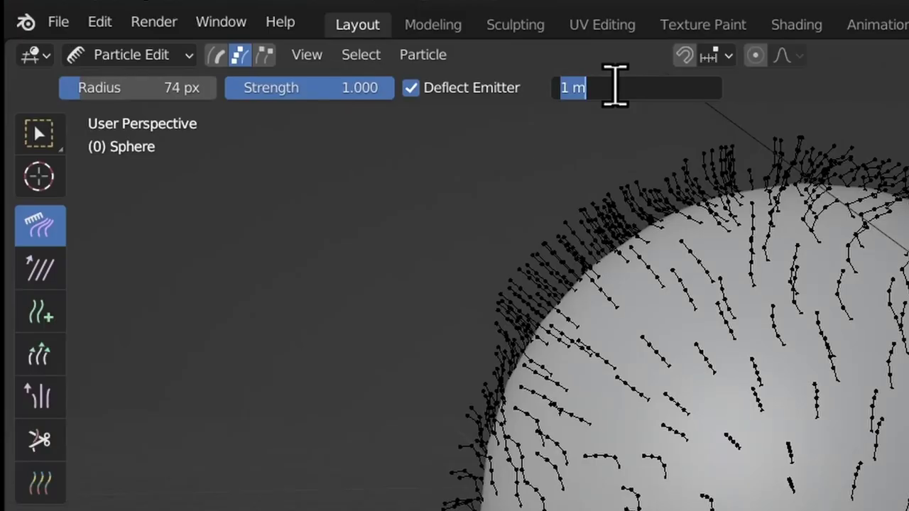
{"action": "left_click", "coordinate": [241, 189]}
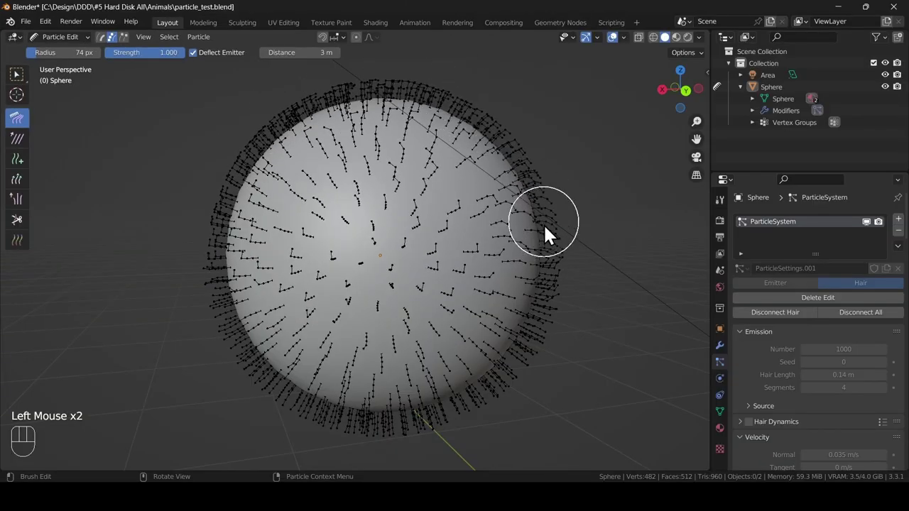
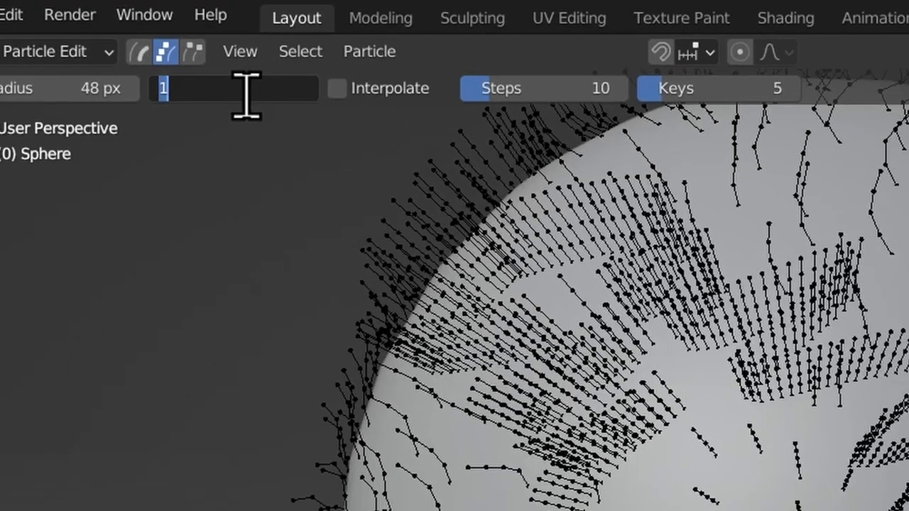
Step: Set the Add brush count to 10 and paint a patch of new hairs on the sphere
{"action": "double_click", "coordinate": [344, 228]}
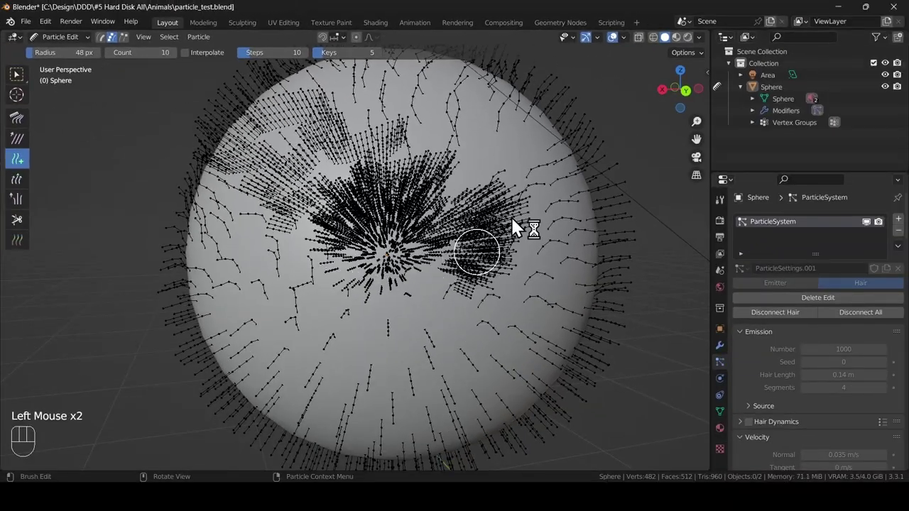
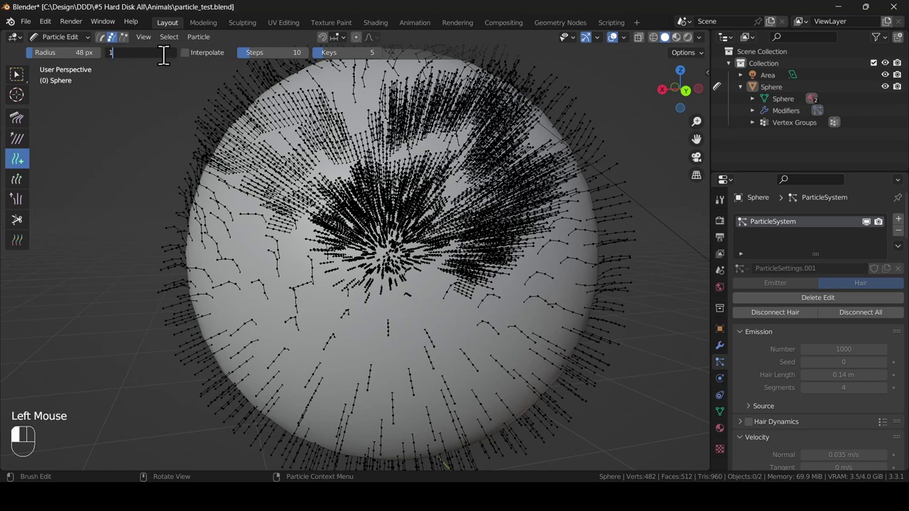
{"action": "left_click_drag", "start_coordinate": [408, 335], "coordinate": [435, 315]}
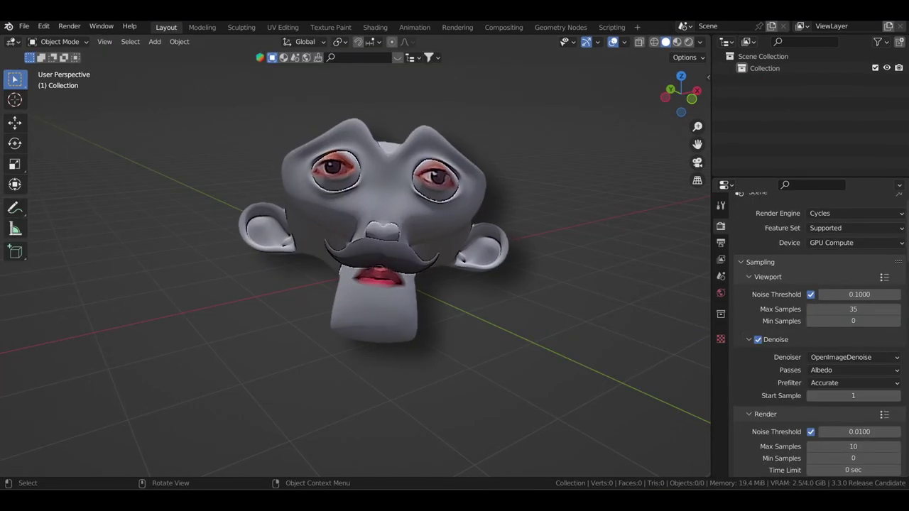
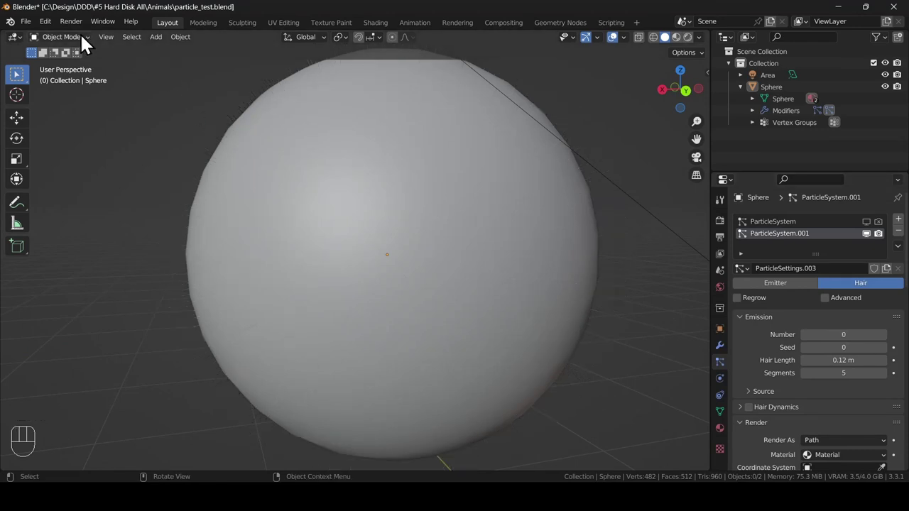
Step: Paint many rows of new hair strands across the sphere with the Add brush
{"action": "left_click_drag", "start_coordinate": [82, 45], "coordinate": [72, 136]}
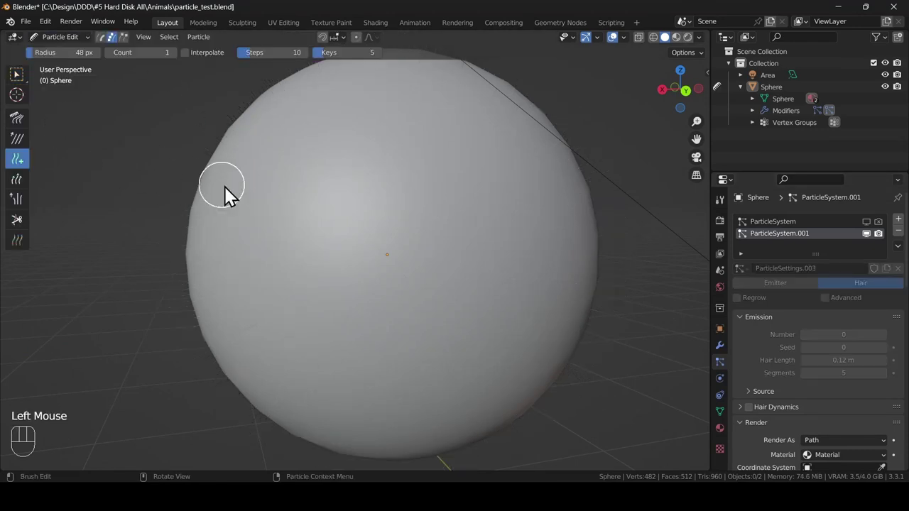
{"action": "left_click", "coordinate": [260, 213]}
{"action": "left_click_drag", "start_coordinate": [294, 201], "coordinate": [316, 200]}
{"action": "left_click_drag", "start_coordinate": [342, 220], "coordinate": [363, 215]}
{"action": "left_click_drag", "start_coordinate": [321, 229], "coordinate": [346, 221]}
{"action": "left_click_drag", "start_coordinate": [334, 243], "coordinate": [361, 242]}
{"action": "left_click_drag", "start_coordinate": [291, 247], "coordinate": [329, 241]}
{"action": "left_click_drag", "start_coordinate": [252, 238], "coordinate": [285, 236]}
{"action": "left_click_drag", "start_coordinate": [272, 262], "coordinate": [323, 261]}
{"action": "left_click_drag", "start_coordinate": [323, 280], "coordinate": [363, 277]}
{"action": "left_click_drag", "start_coordinate": [294, 298], "coordinate": [319, 297]}
{"action": "left_click_drag", "start_coordinate": [272, 302], "coordinate": [301, 297]}
{"action": "left_click_drag", "start_coordinate": [314, 321], "coordinate": [371, 316]}
{"action": "left_click_drag", "start_coordinate": [292, 348], "coordinate": [329, 346]}
{"action": "left_click", "coordinate": [290, 376]}
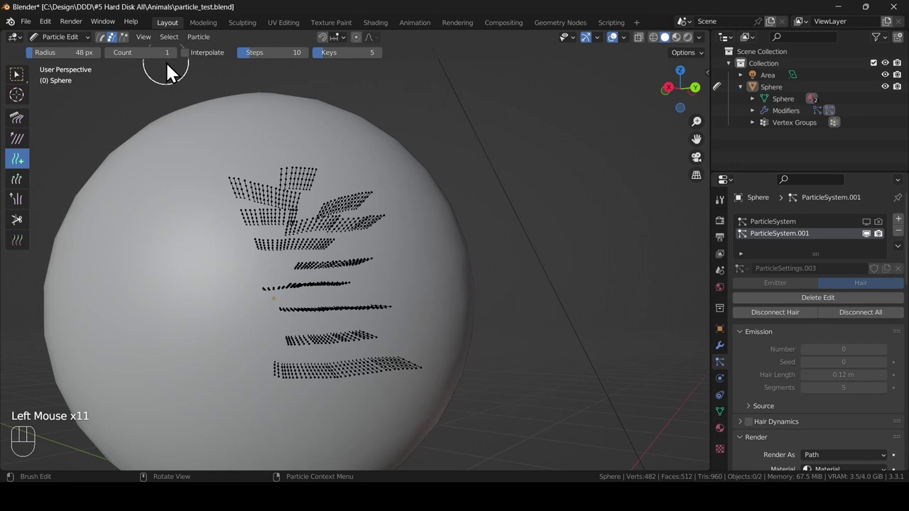
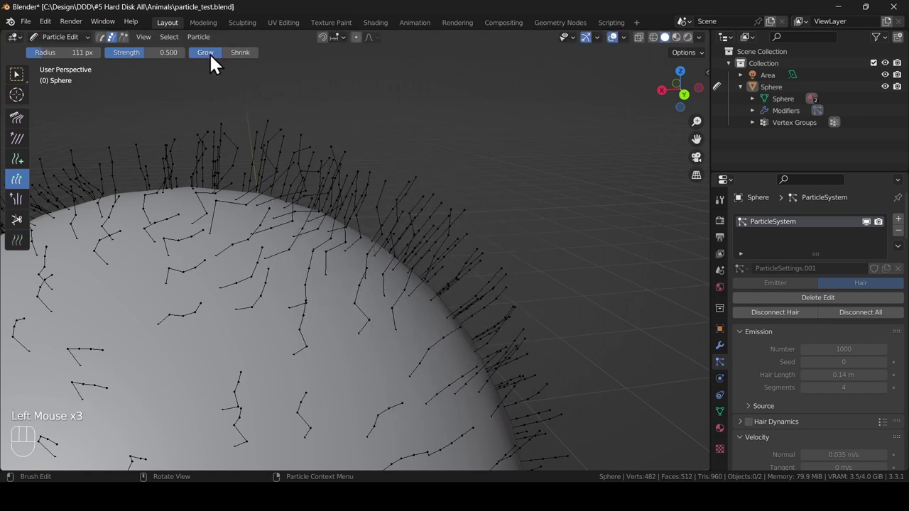
Step: Set the Length brush to Grow and lengthen strands along the sphere's upper edge
{"action": "left_click", "coordinate": [239, 60]}
{"action": "left_click", "coordinate": [247, 156]}
{"action": "left_click", "coordinate": [281, 190]}
{"action": "left_click_drag", "start_coordinate": [335, 172], "coordinate": [333, 220]}
{"action": "left_click", "coordinate": [391, 233]}
{"action": "left_click_drag", "start_coordinate": [413, 223], "coordinate": [409, 257]}
{"action": "left_click", "coordinate": [435, 270]}
{"action": "left_click", "coordinate": [459, 279]}
{"action": "left_click_drag", "start_coordinate": [497, 310], "coordinate": [484, 336]}
{"action": "left_click", "coordinate": [439, 243]}
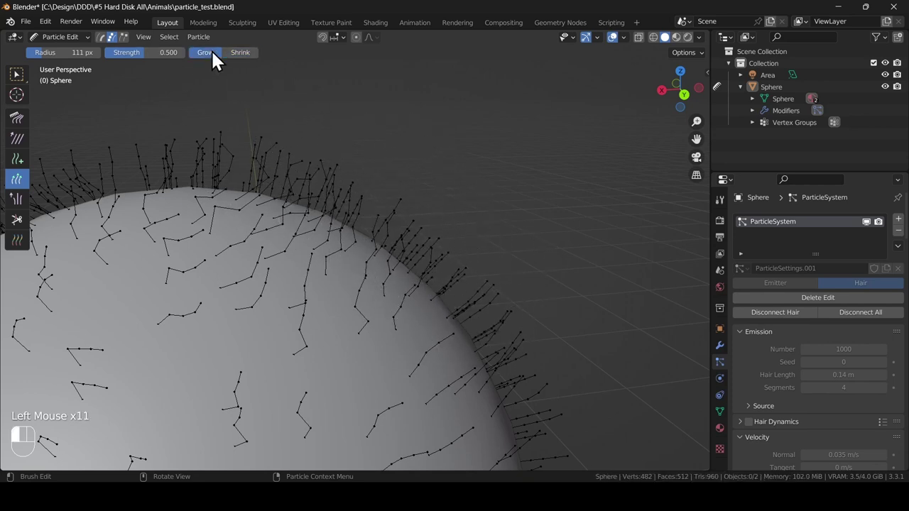
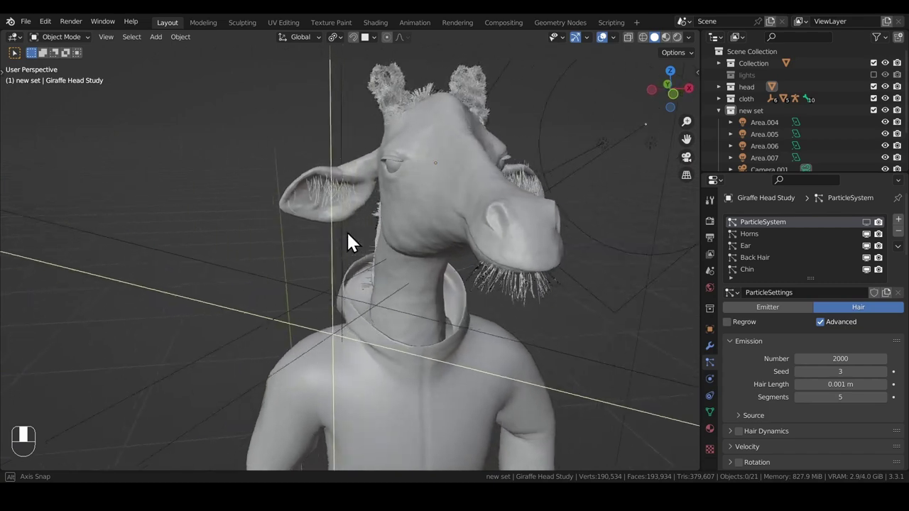
Step: Hide the Back Hair, Chin, Ear and Horns systems in the viewport and enter Particle Edit on the neck fur
{"action": "scroll", "scroll_direction": "down", "scroll_amount": 3}
{"action": "left_click", "coordinate": [875, 247]}
{"action": "left_click", "coordinate": [873, 260]}
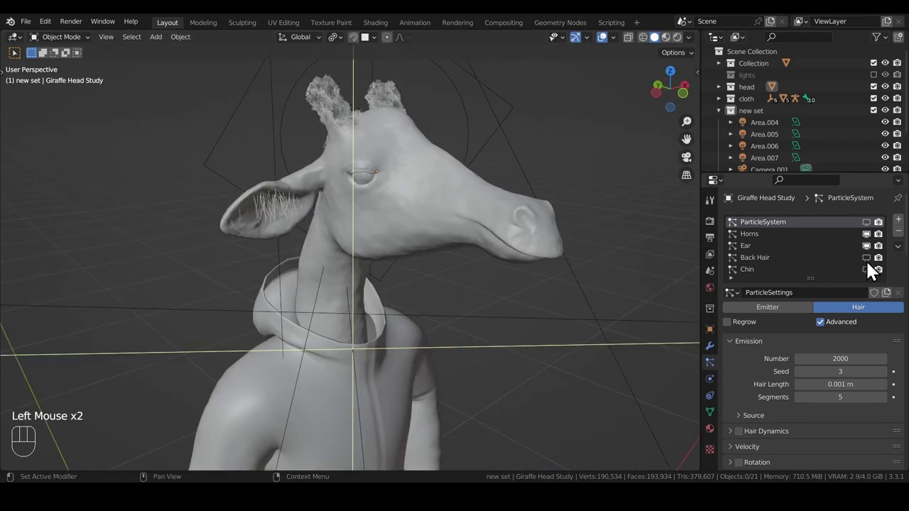
{"action": "left_click", "coordinate": [874, 270]}
{"action": "left_click", "coordinate": [874, 278]}
{"action": "middle_click", "coordinate": [274, 176]}
{"action": "left_click", "coordinate": [274, 176]}
{"action": "scroll", "scroll_direction": "up", "scroll_amount": 3}
Step: Comb the neck and chest hair strands so they lie uniformly downward along the neck
{"action": "left_click", "coordinate": [207, 172]}
{"action": "left_click", "coordinate": [191, 293]}
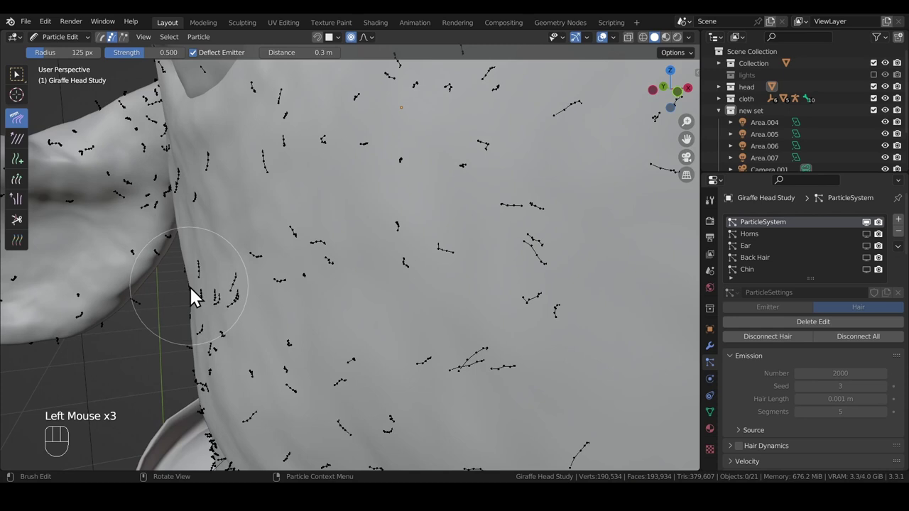
{"action": "left_click", "coordinate": [281, 281]}
{"action": "left_click", "coordinate": [398, 267]}
{"action": "left_click", "coordinate": [303, 355]}
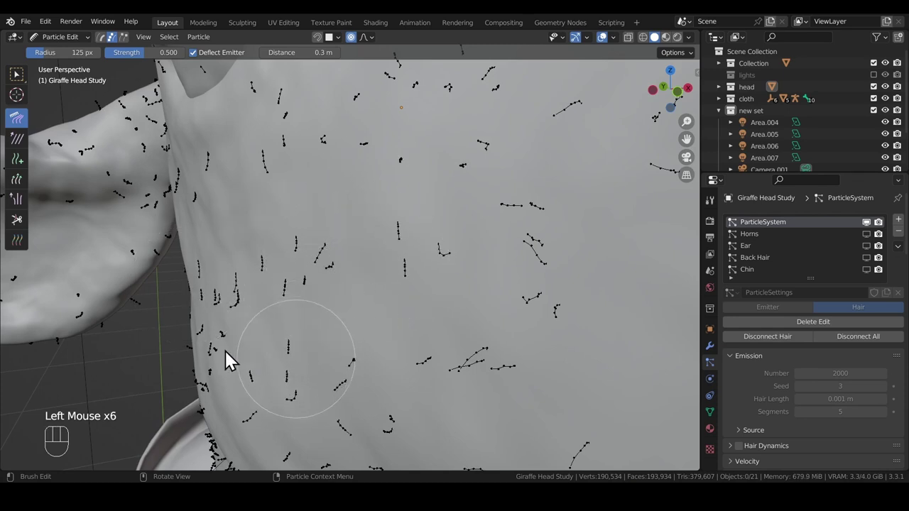
{"action": "left_click", "coordinate": [193, 374]}
{"action": "left_click", "coordinate": [274, 392]}
{"action": "left_click", "coordinate": [156, 168]}
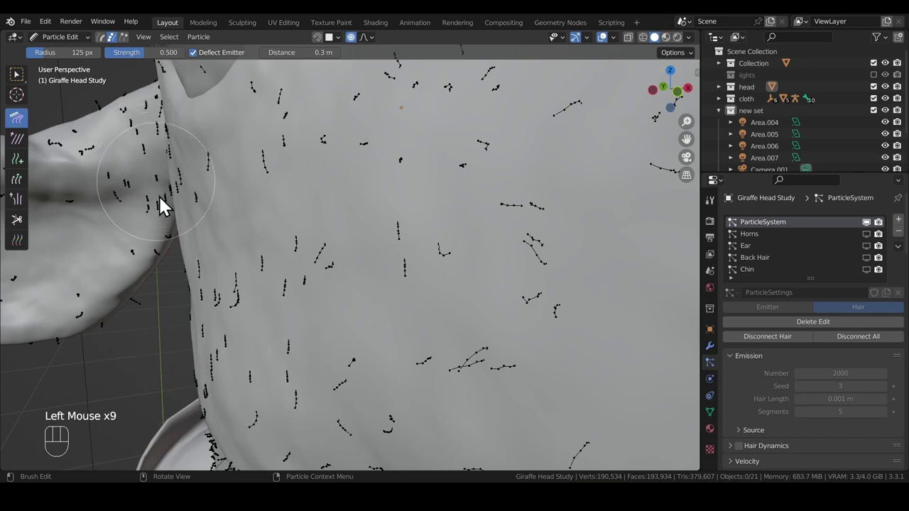
{"action": "left_click_drag", "start_coordinate": [399, 296], "coordinate": [402, 333]}
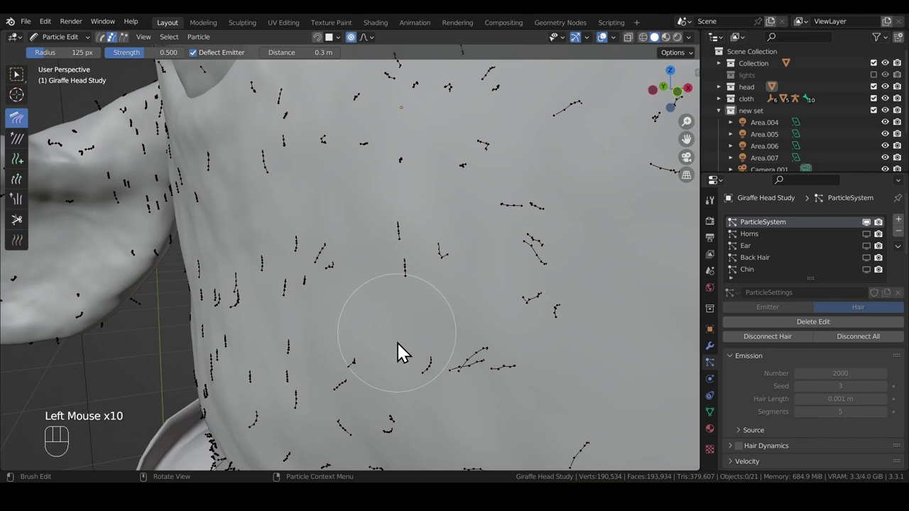
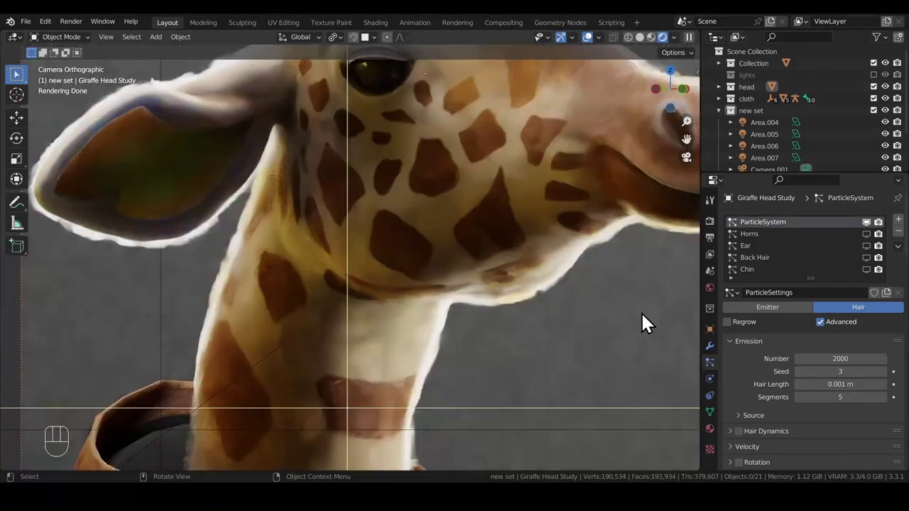
Step: Return the viewport to solid shading and scroll through the particle display settings
{"action": "key", "text": "KP_0"}
{"action": "scroll", "scroll_direction": "down", "scroll_amount": 3}
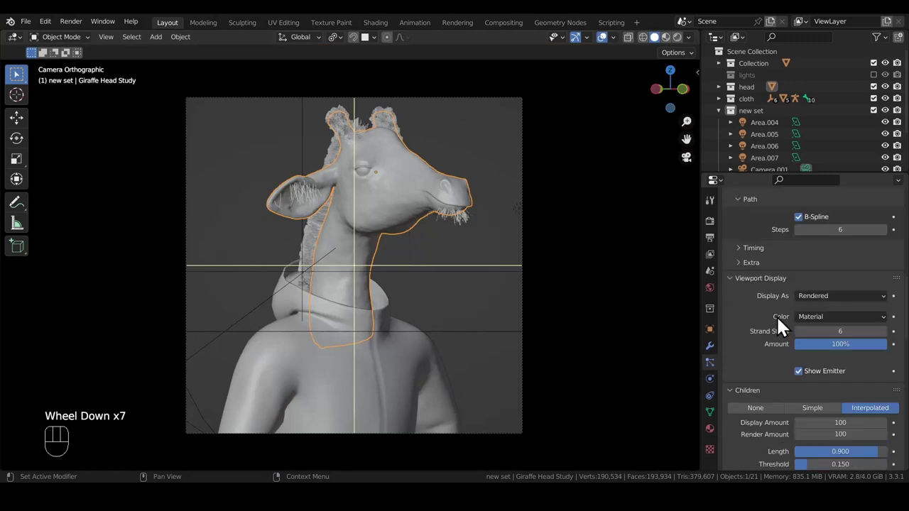
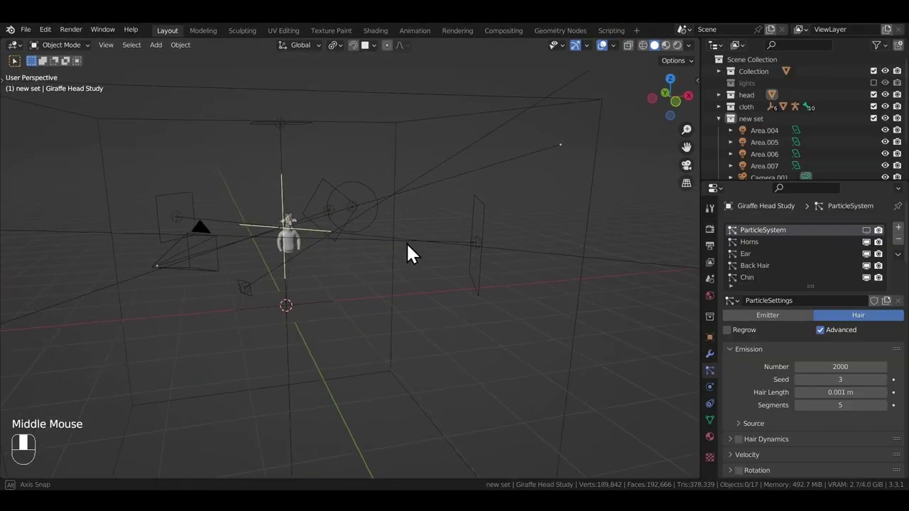
Step: Switch the viewport through camera and top orthographic views to check the area-light layout
{"action": "left_click", "coordinate": [894, 97]}
{"action": "left_click", "coordinate": [894, 112]}
{"action": "left_click", "coordinate": [894, 122]}
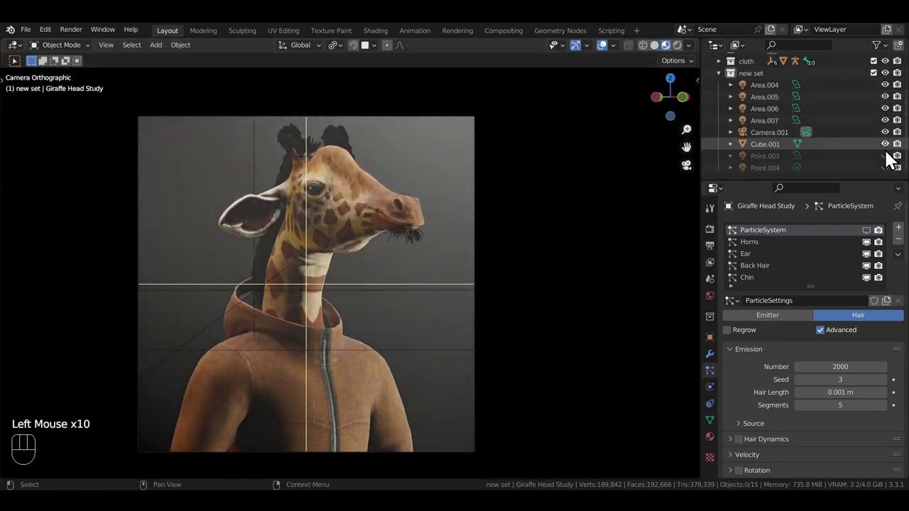